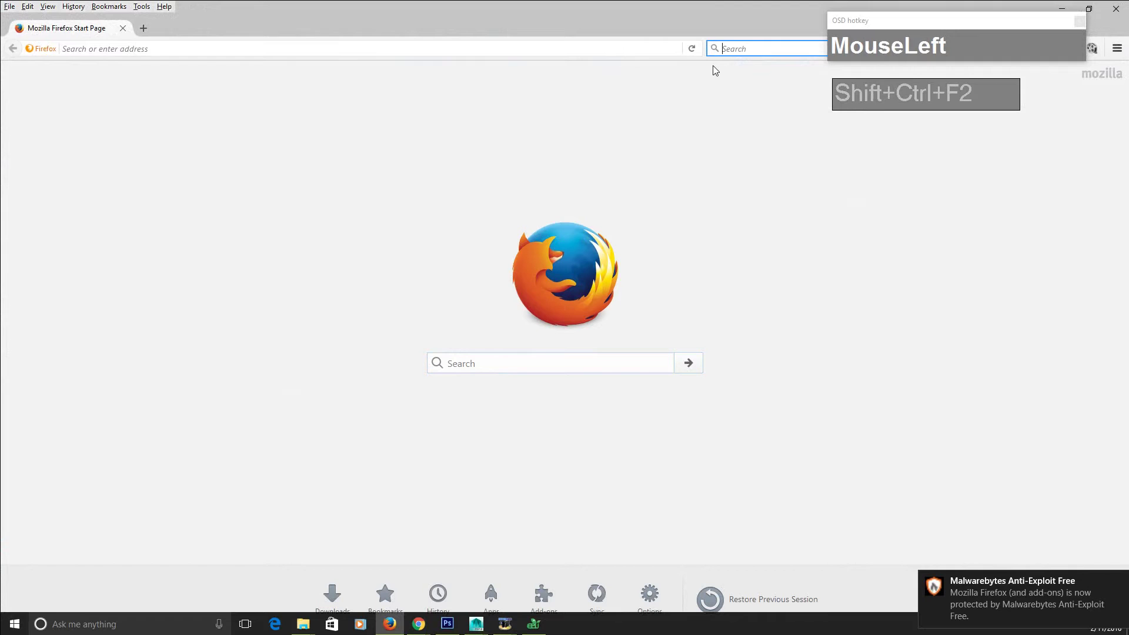
# - Search Google for 'HDRI Reflection maps' from the Firefox search bar
pyautogui.press('shift+d')
pyautogui.write('riSpace')
pyautogui.press('space')
pyautogui.write('Reflection_maps')
pyautogui.press('Return')
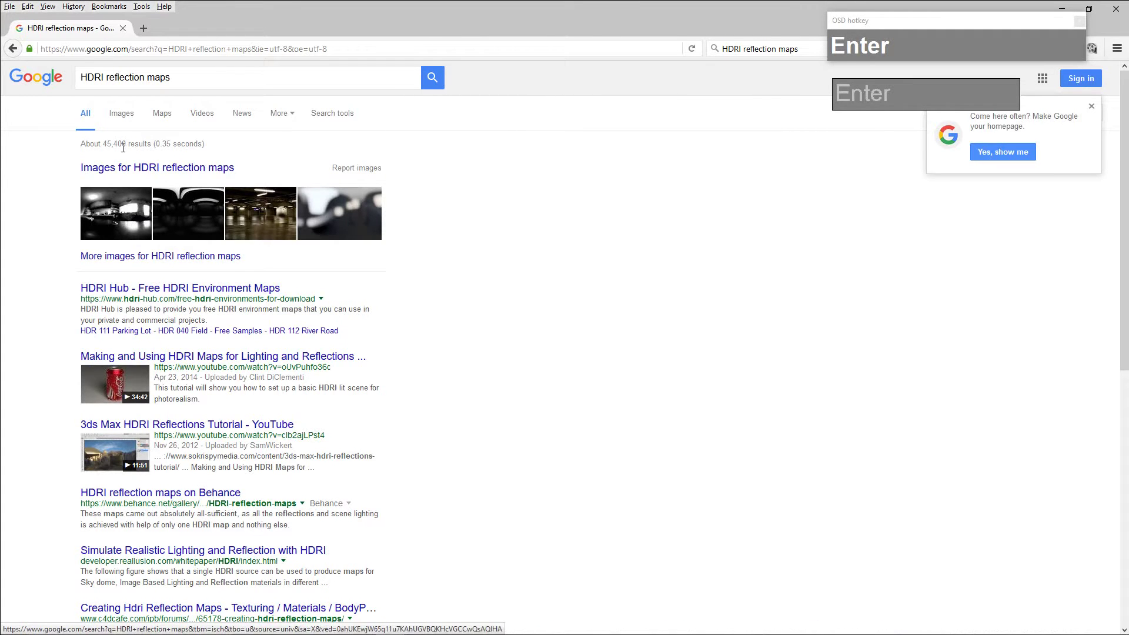
# - Browse the HDRI reflection map image thumbnails up and down the results grid
pyautogui.click(121, 119)
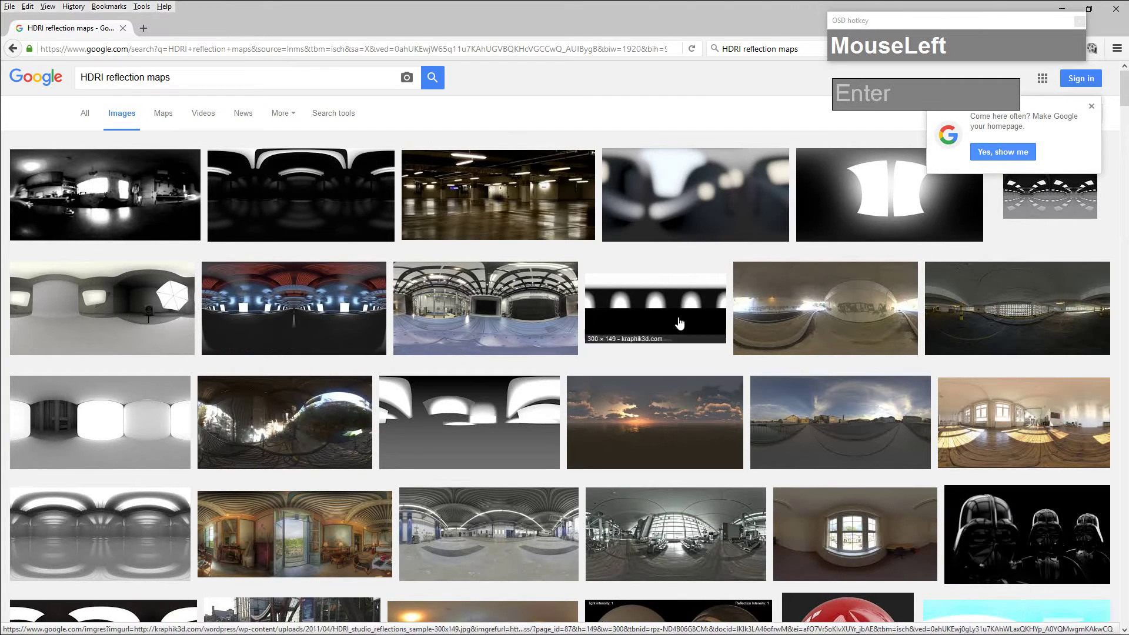
pyautogui.scroll(-3)
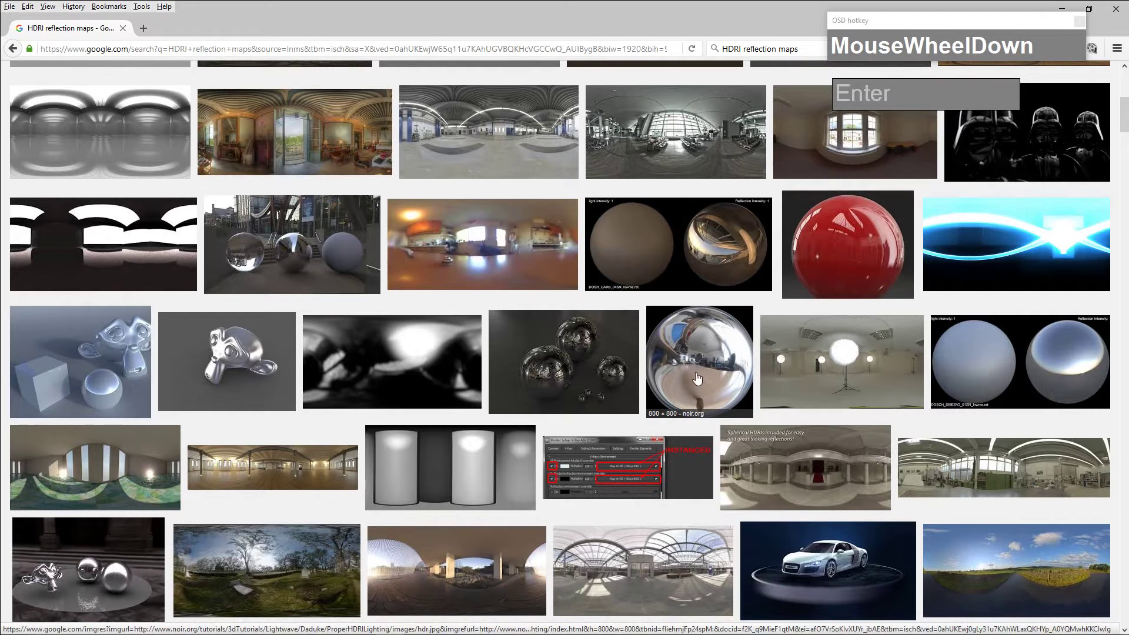
pyautogui.scroll(3)
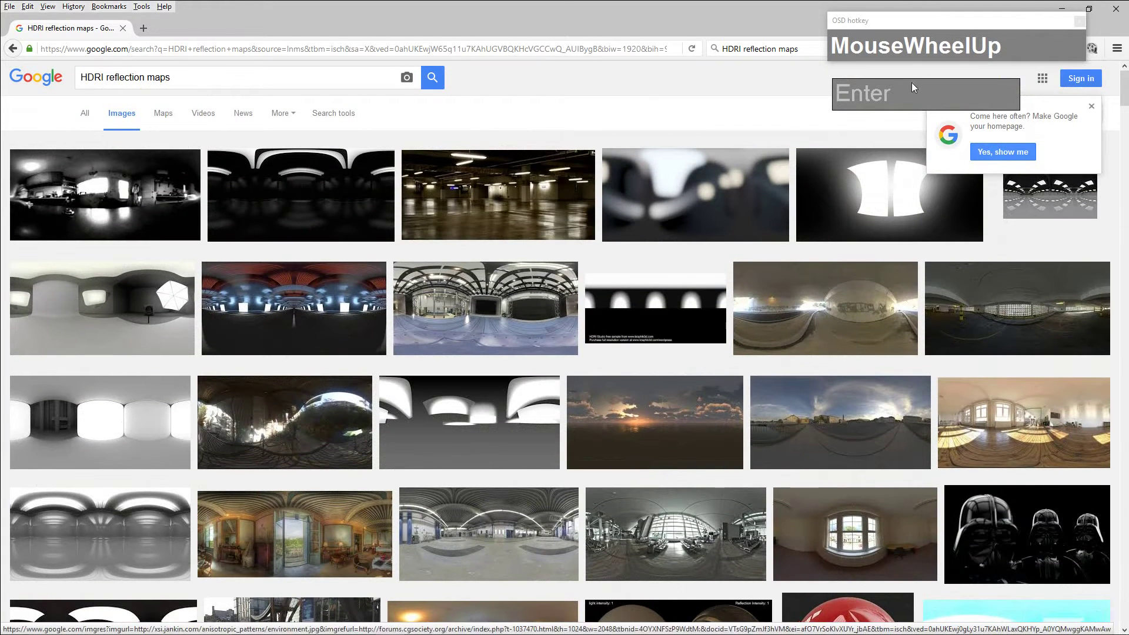
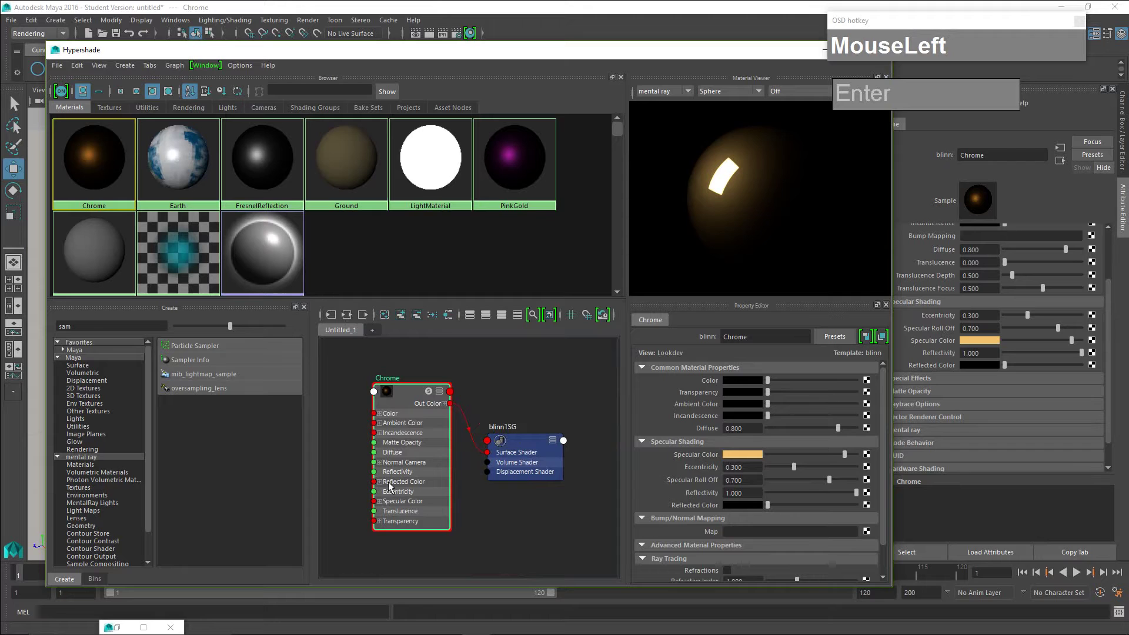
# - Find the Env Sphere texture in the Hypershade Create panel by searching 'env'
pyautogui.scroll(3)
pyautogui.scroll(-3)
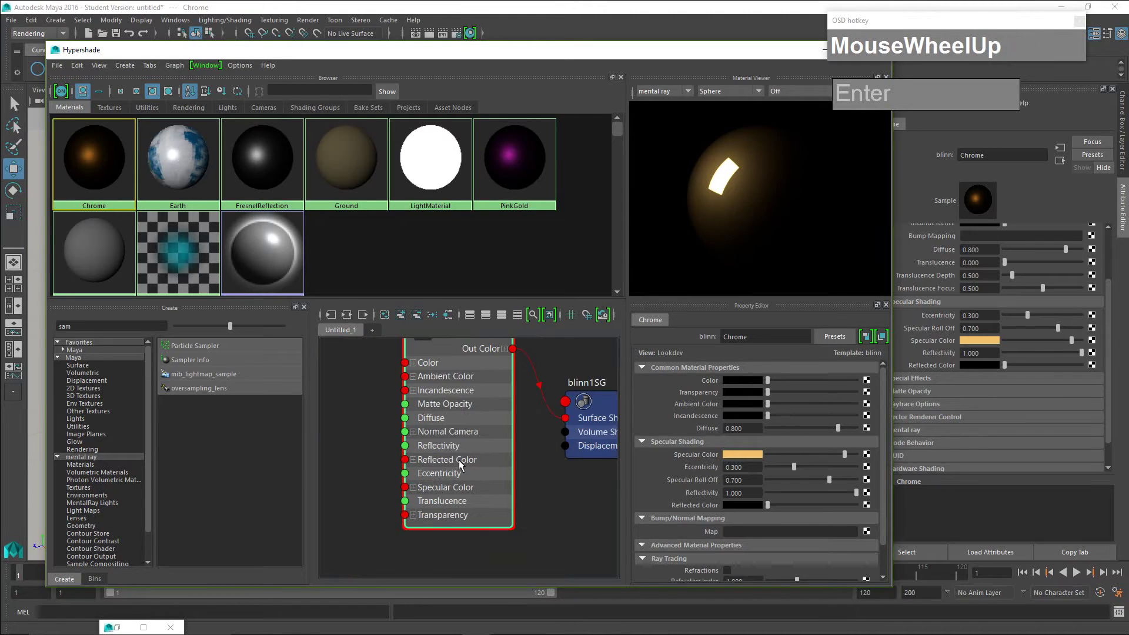
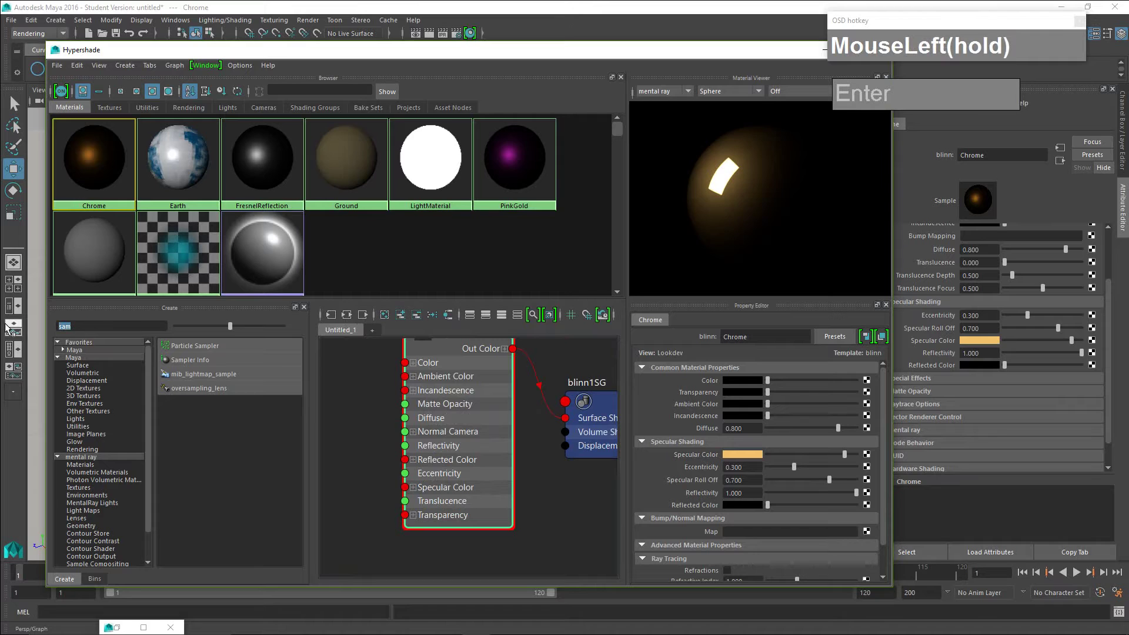
pyautogui.write('ebv')
pyautogui.press('BackSpace')
pyautogui.write('nv')
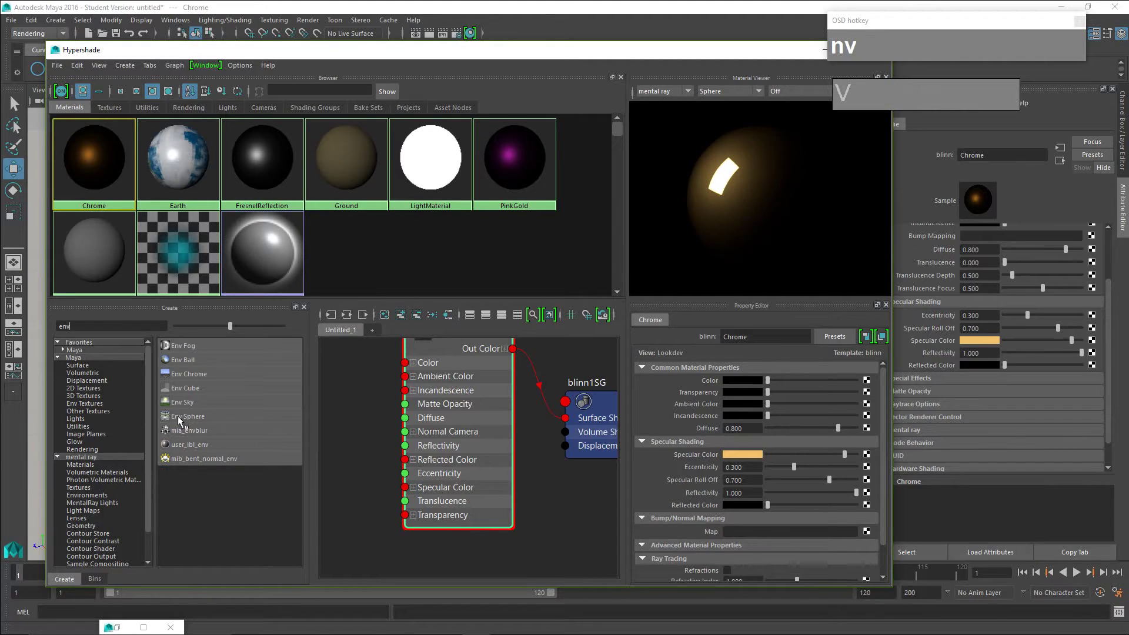
pyautogui.click(187, 419)
# - Create envSphere1 with its place3dTexture1 node in the shading graph
pyautogui.scroll(-3)
pyautogui.scroll(3)
pyautogui.scroll(-3)
pyautogui.click(350, 317)
pyautogui.scroll(-3)
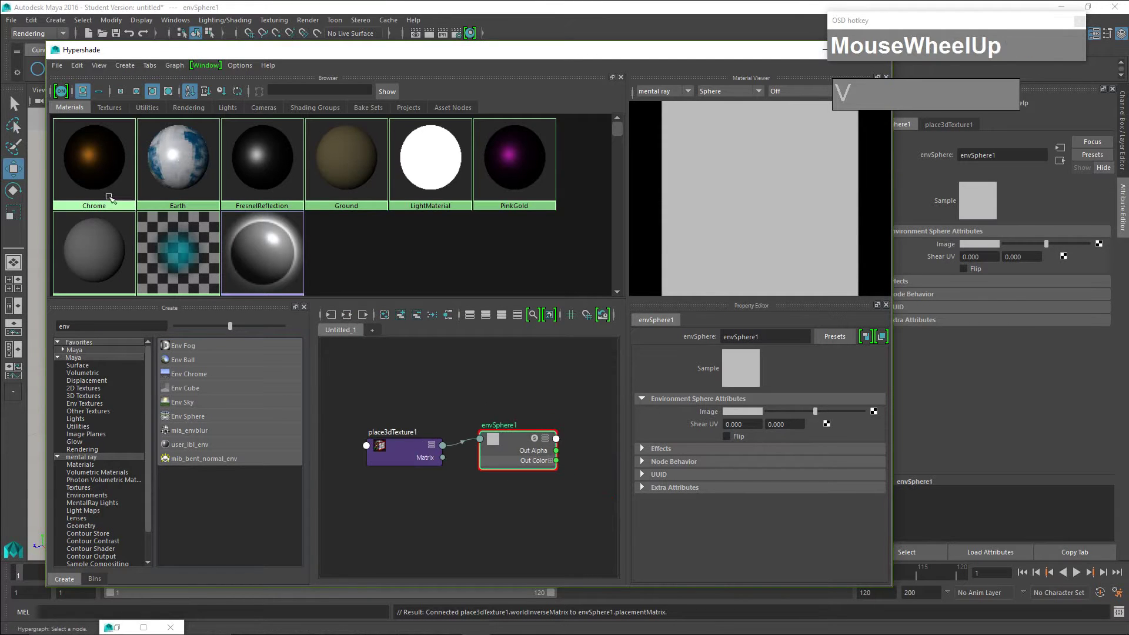
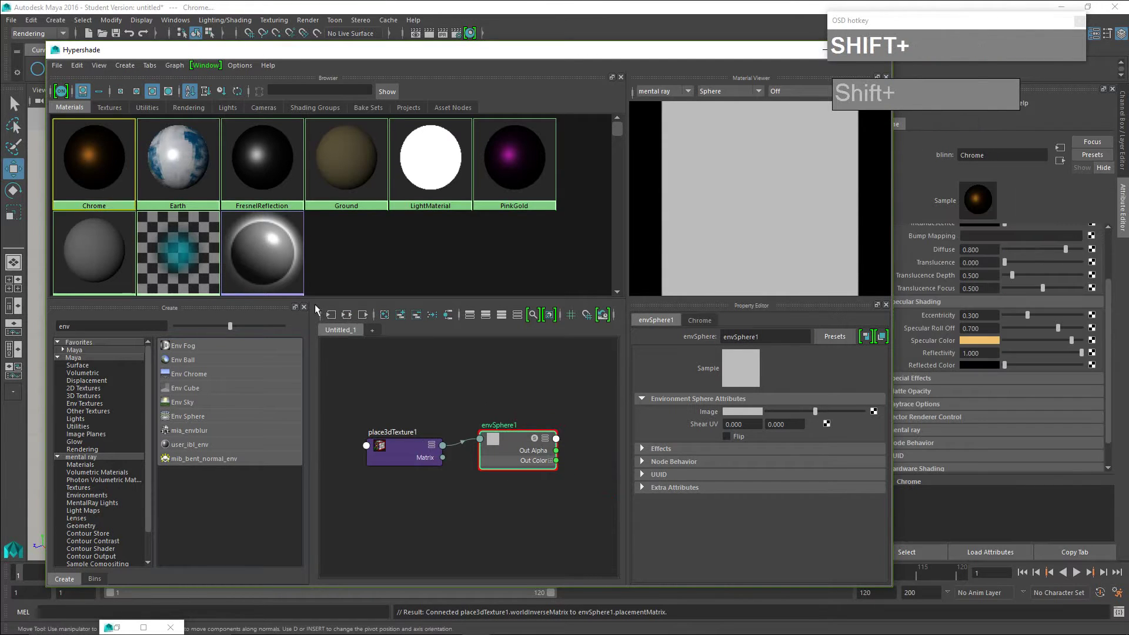
# - Graph the Chrome blinn material feeding blinn1SG, without the environment sphere nodes
pyautogui.click(351, 317)
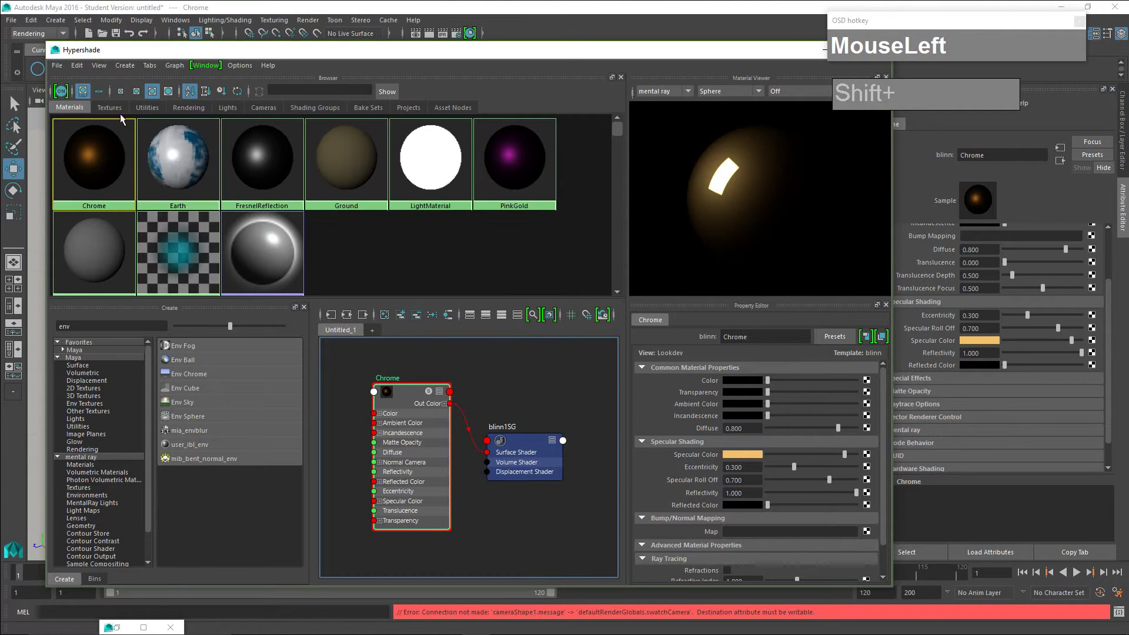
# - Drop envSphere1 from the Textures tab into the graph and frame it beside Chrome
pyautogui.moveTo(68, 143); pyautogui.dragTo(521, 390)
pyautogui.scroll(3)
pyautogui.scroll(-3)
pyautogui.scroll(3)
pyautogui.scroll(-3)
pyautogui.moveTo(381, 365); pyautogui.dragTo(441, 527)
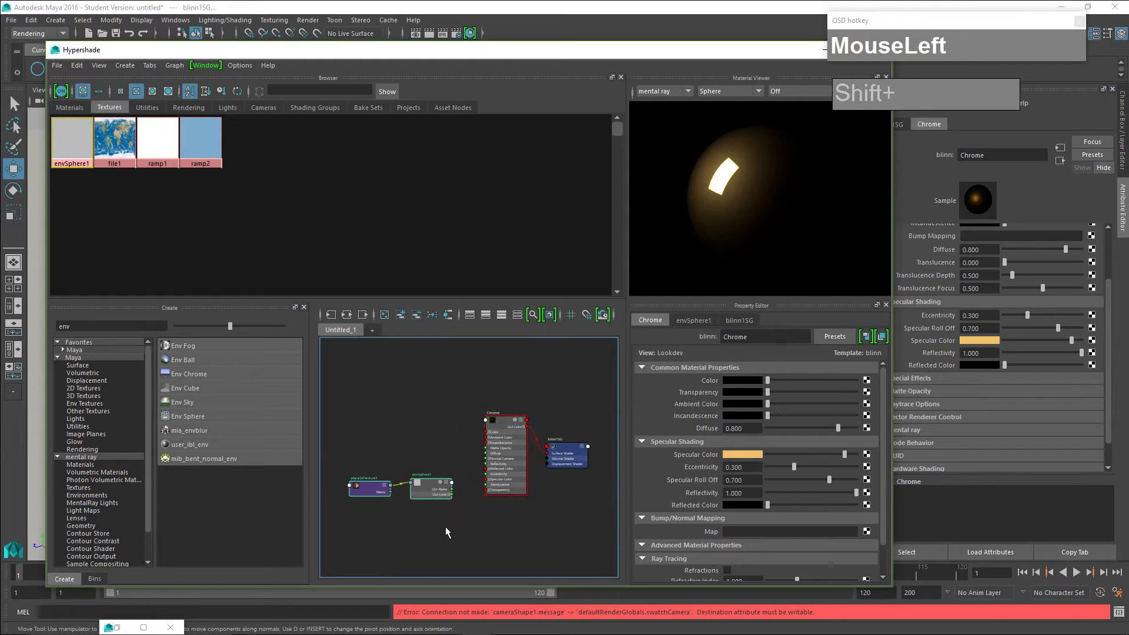
pyautogui.scroll(3)
# - Connect envSphere1's Out Color to the Chrome material's Reflected Color
pyautogui.moveTo(449, 453); pyautogui.dragTo(542, 465)
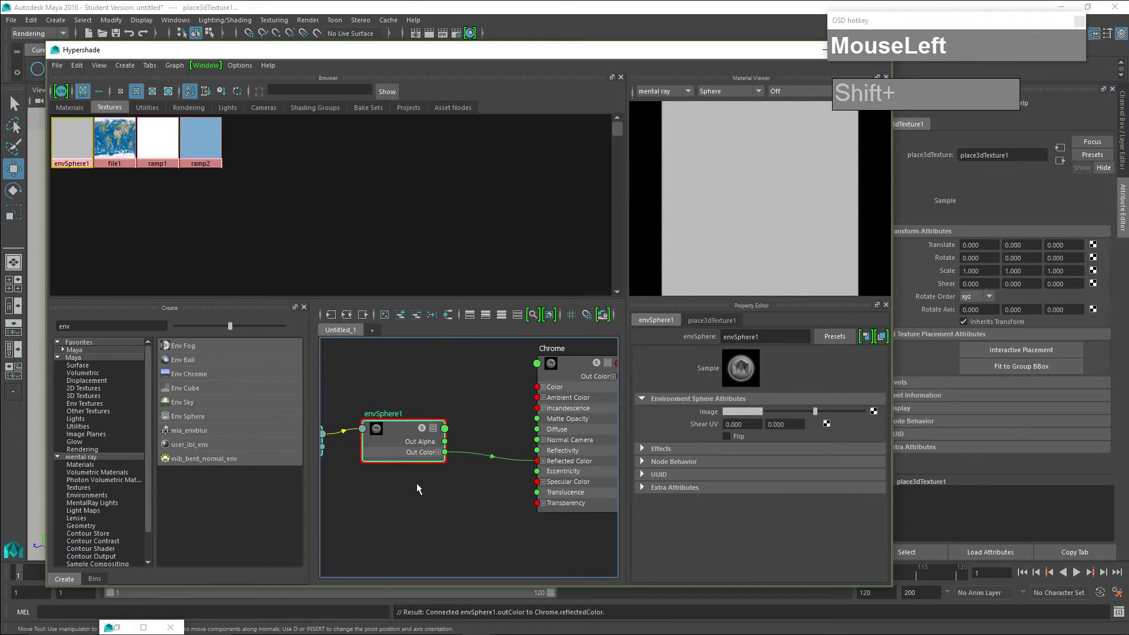
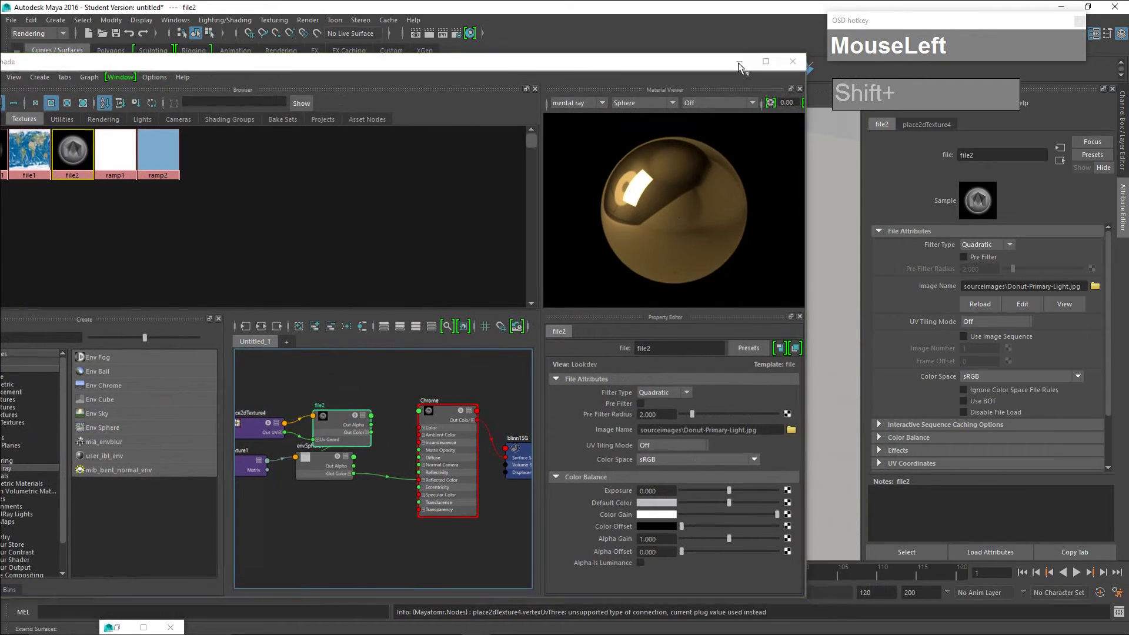
# - Reframe the viewport camera on the four spheres and render the current frame
pyautogui.scroll(3)
pyautogui.moveTo(358, 332); pyautogui.dragTo(374, 331)
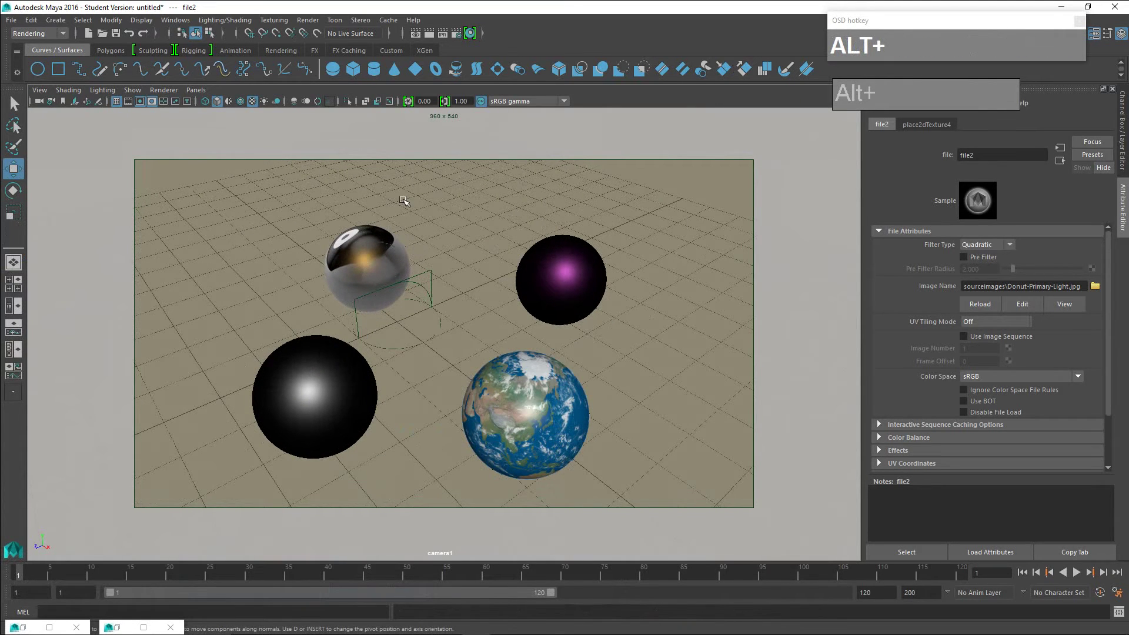
pyautogui.click(433, 37)
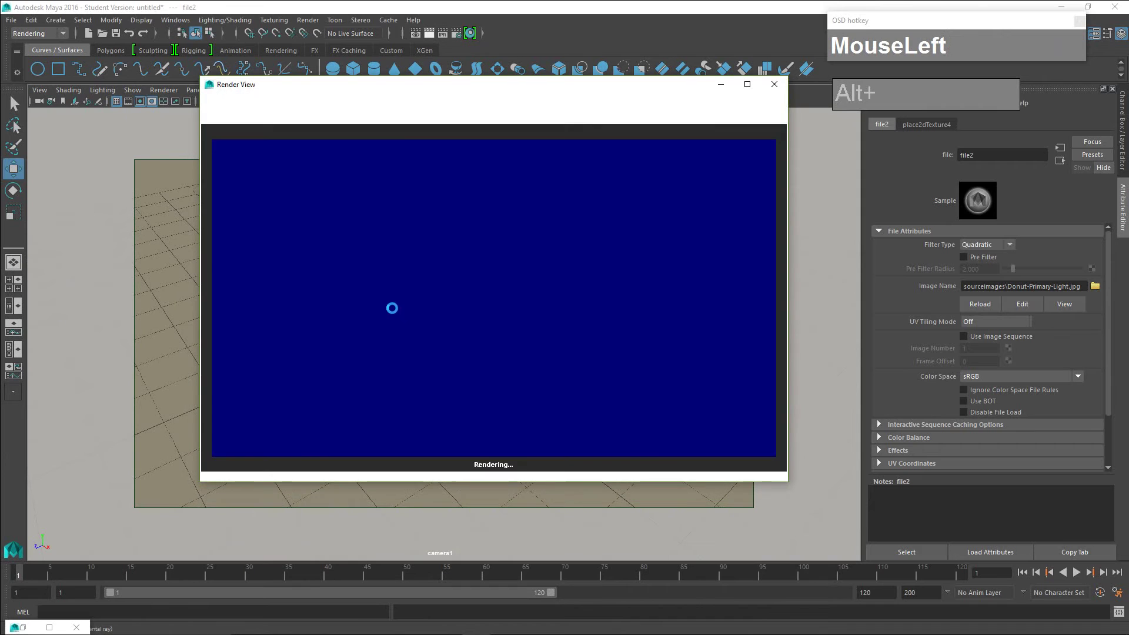